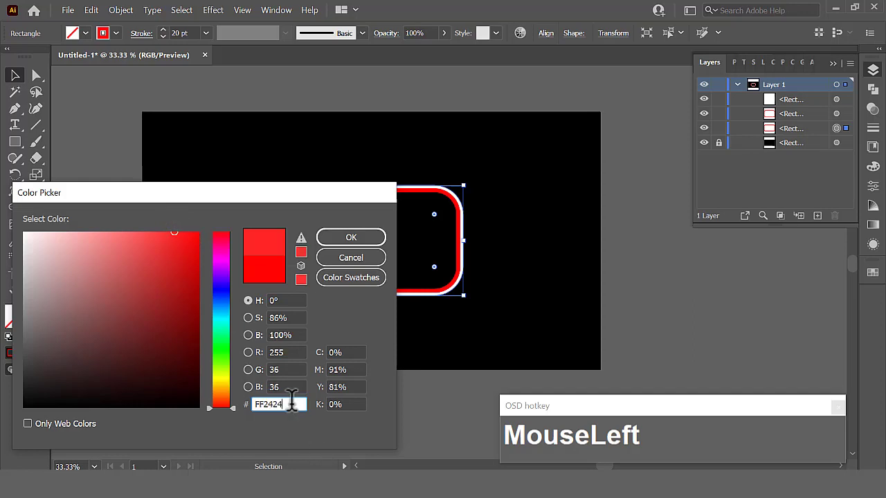
- Set the red glow's Gaussian Blur radius, restore the white outline's position, and select the stacked rectangles
drag(360, 247, 493, 263)
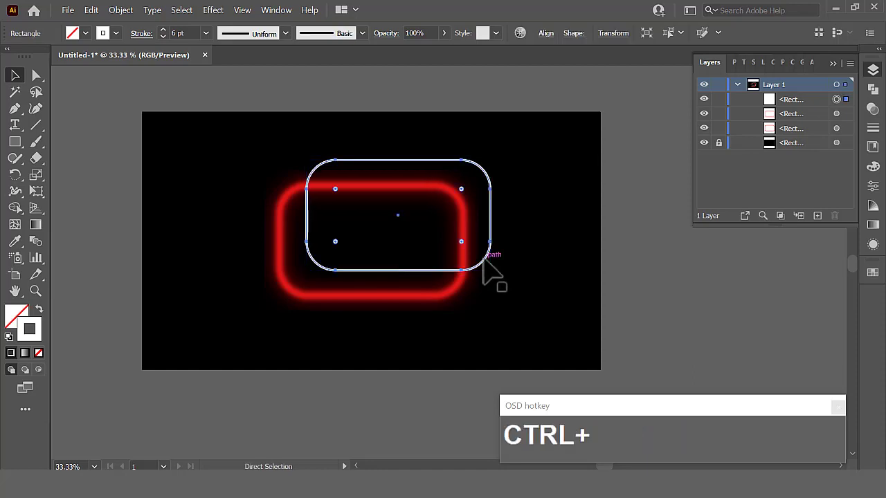
key(ctrl+z)
click(224, 166)
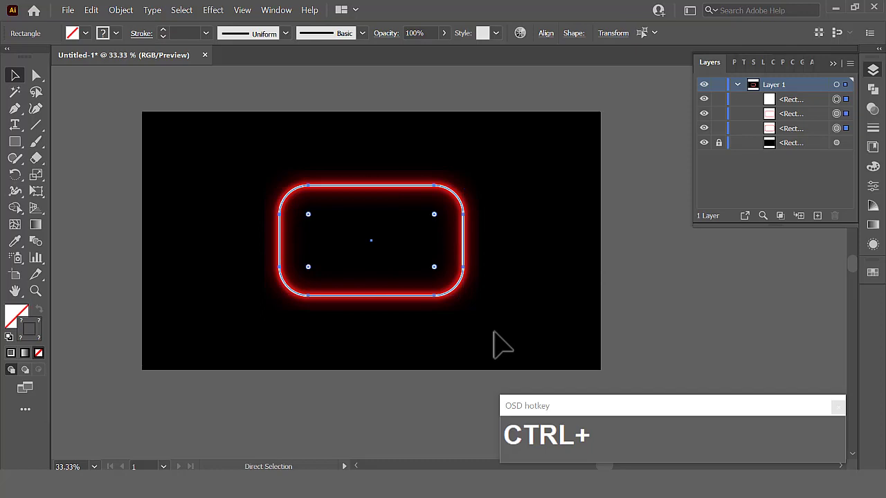
- Group the three neon rectangles with Ctrl+G and reduce the star to three points while drawing
key(ctrl+g)
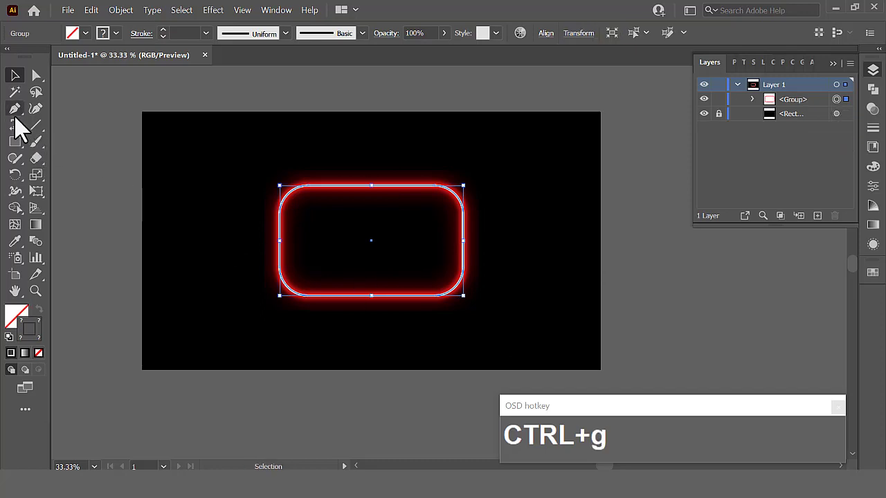
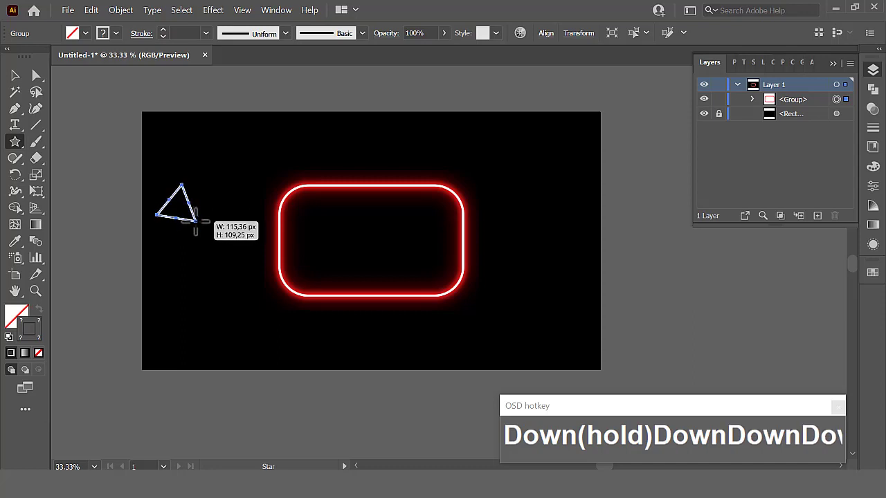
key(Down)
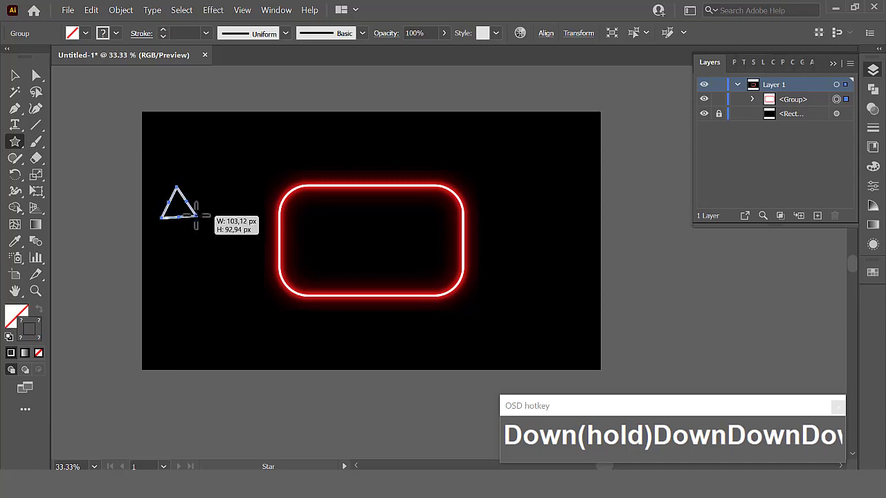
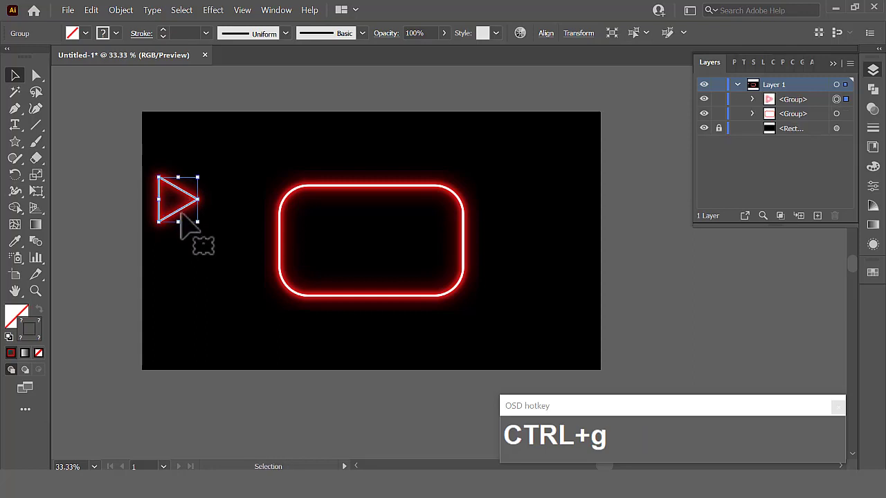
- Move the glowing triangle group into the centre of the neon rounded rectangle
drag(185, 213, 550, 296)
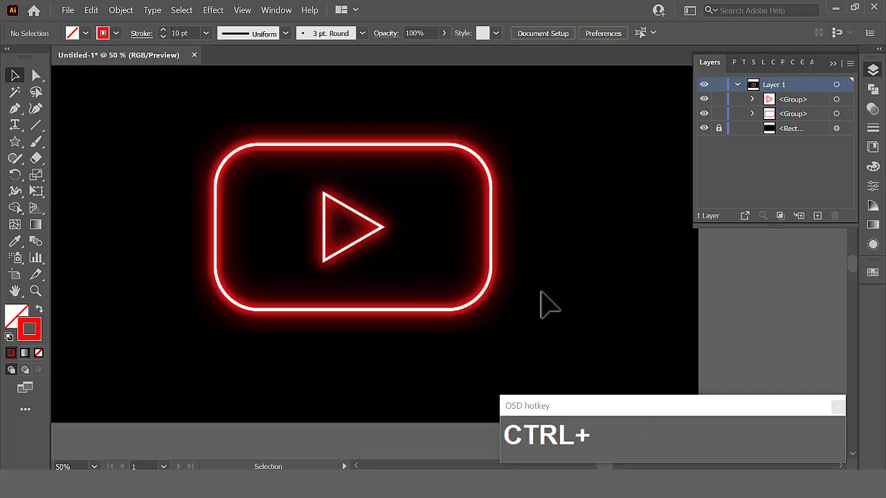